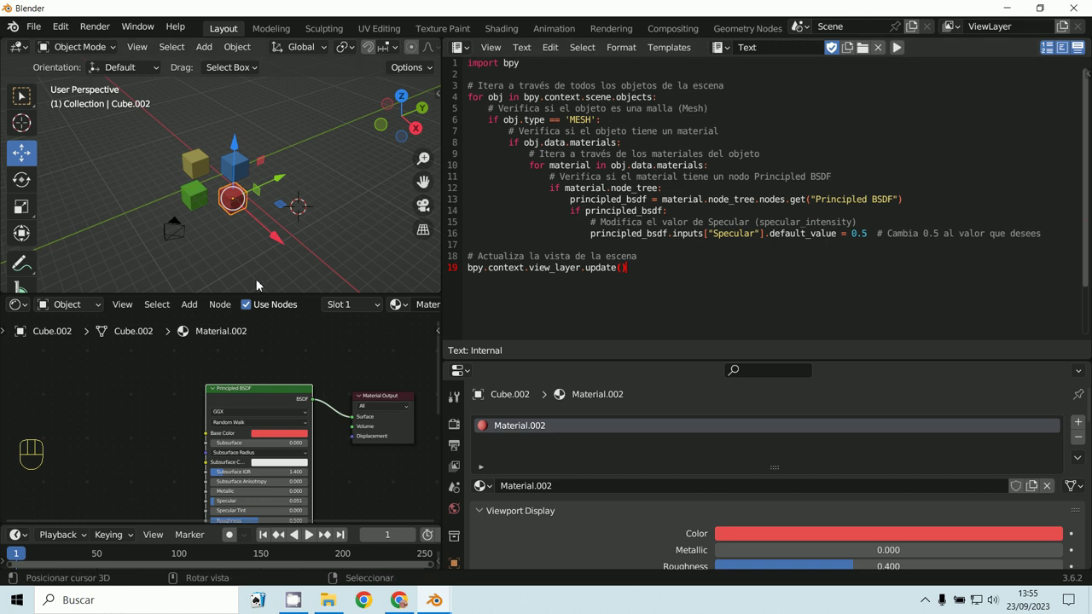
# Select the yellow cube and view its Principled BSDF inputs with Specular at 0.500.
pyautogui.middleClick(267, 456)
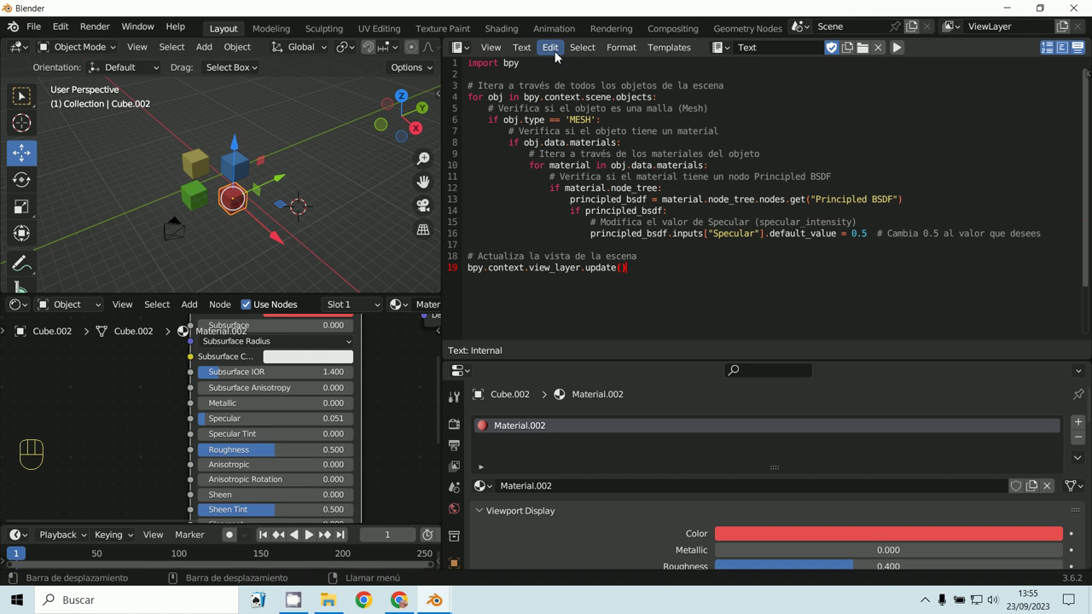
pyautogui.moveTo(531, 48); pyautogui.dragTo(558, 192)
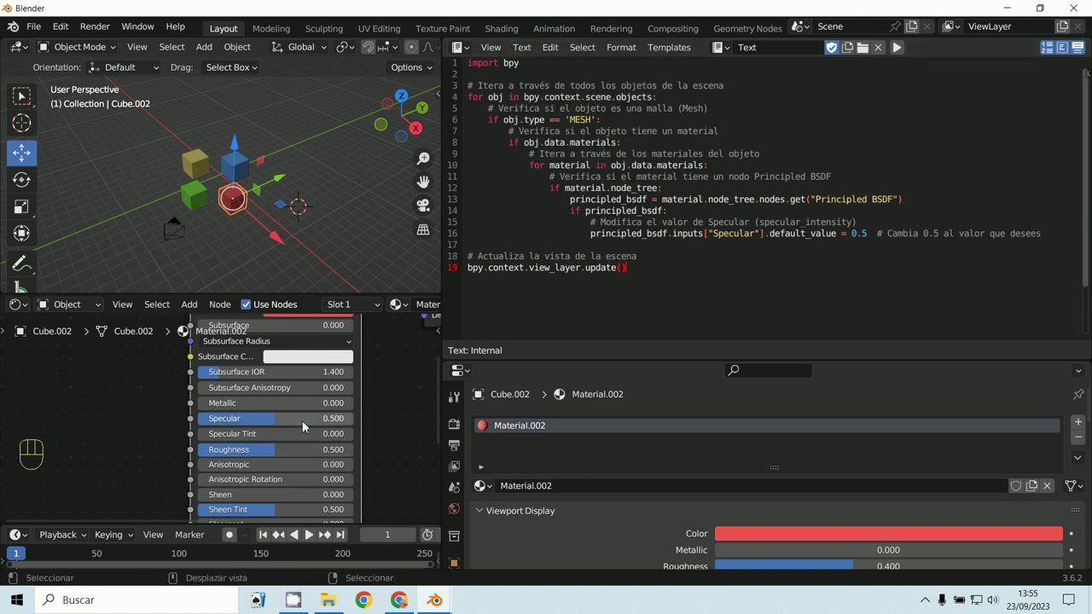
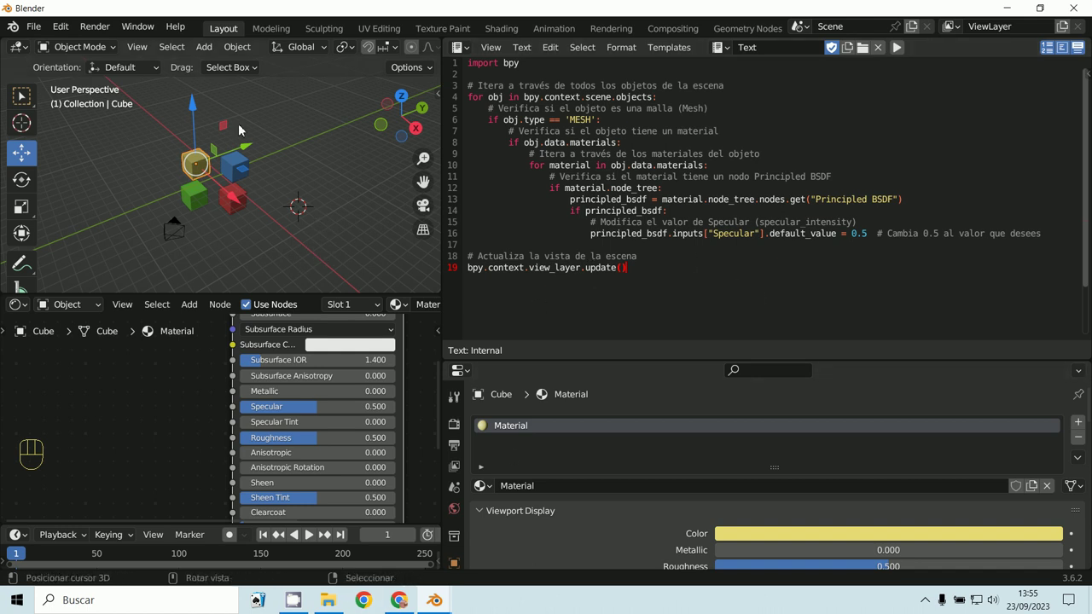
# Frame the cube material's Principled BSDF and Material Output nodes in the Shader Editor.
pyautogui.middleClick(284, 370)
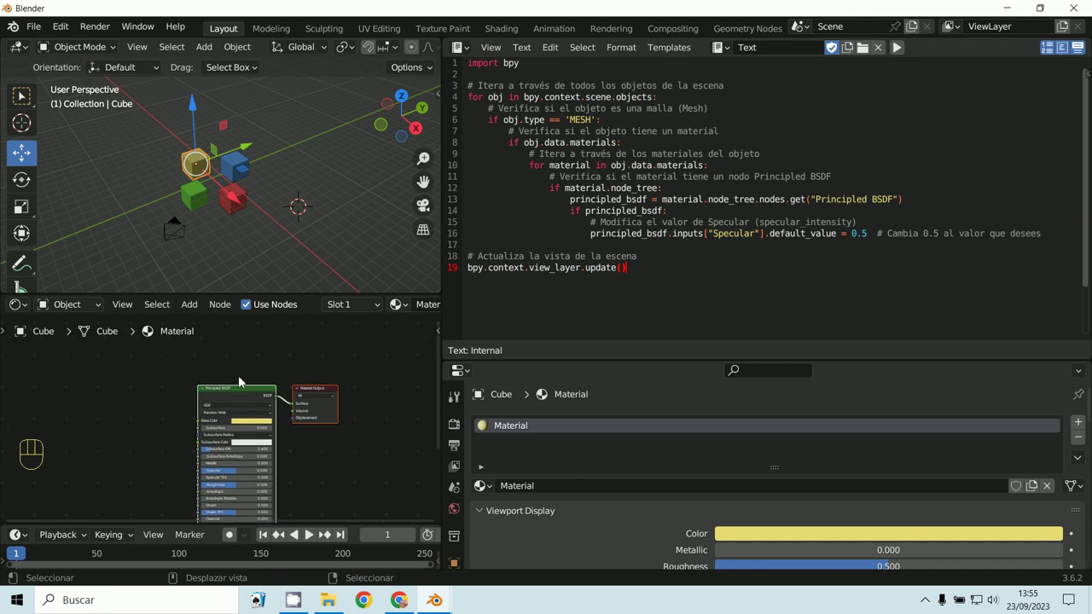
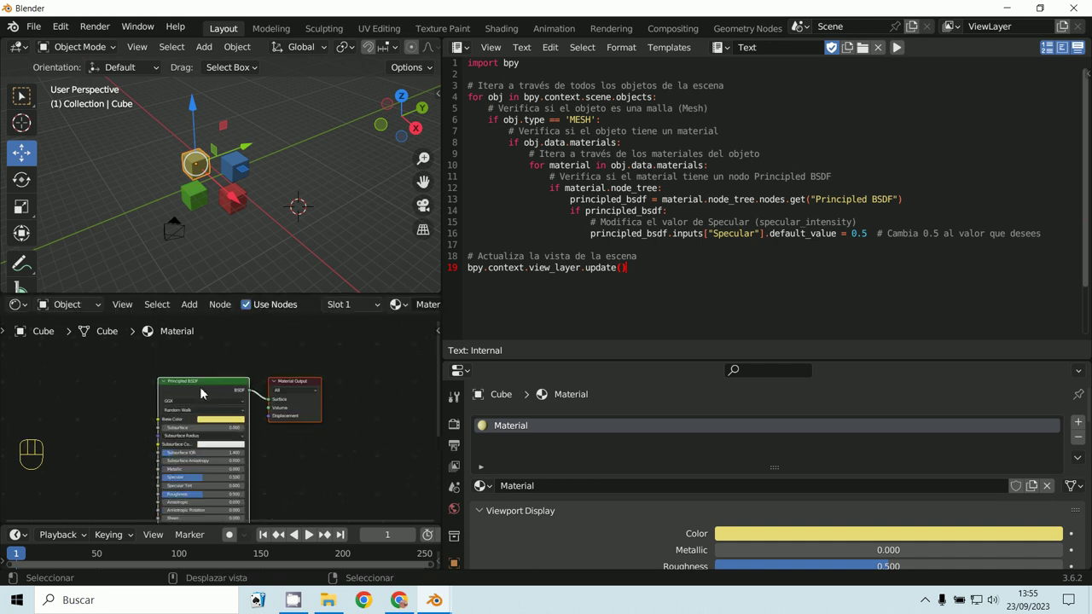
pyautogui.click(276, 360)
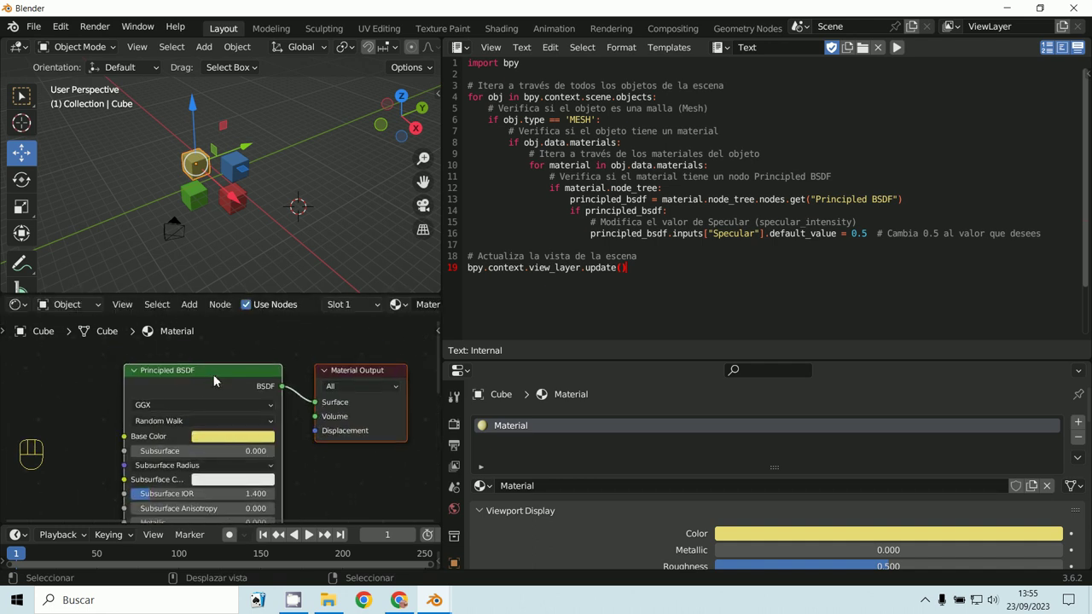
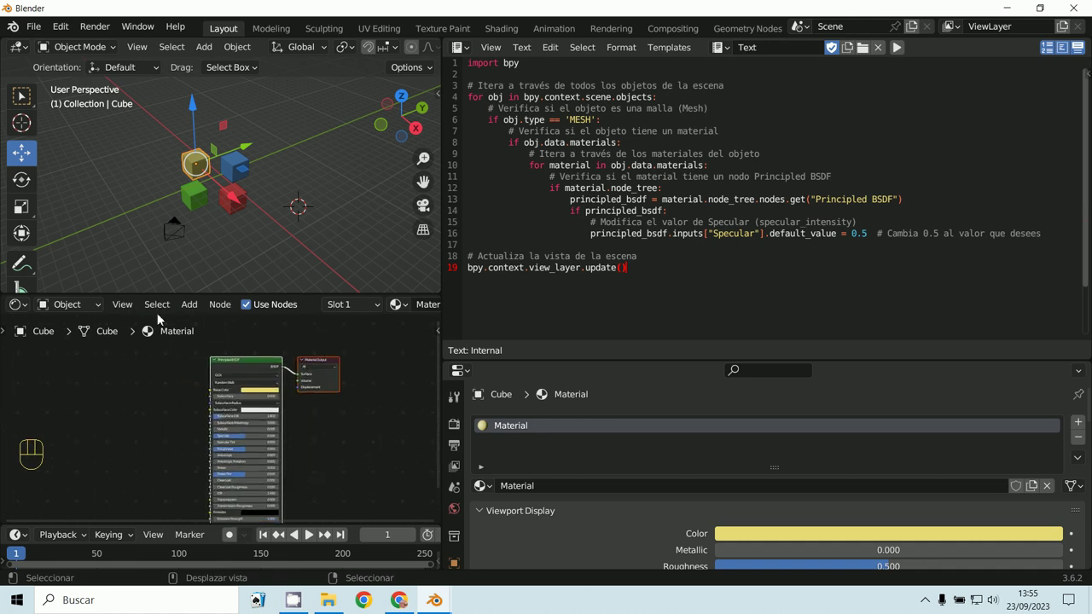
pyautogui.moveTo(192, 306); pyautogui.dragTo(630, 118)
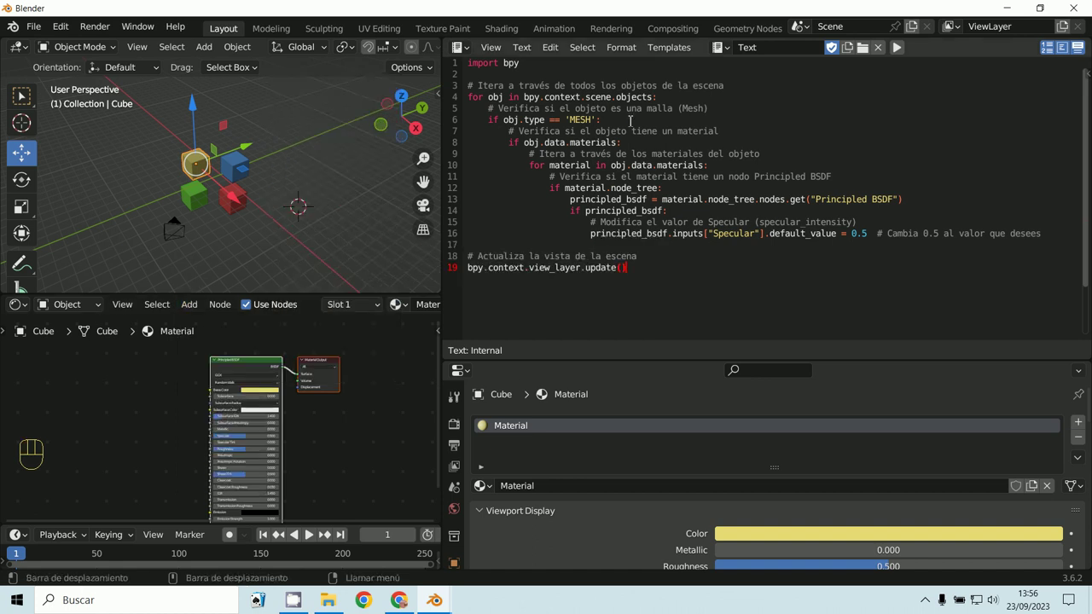